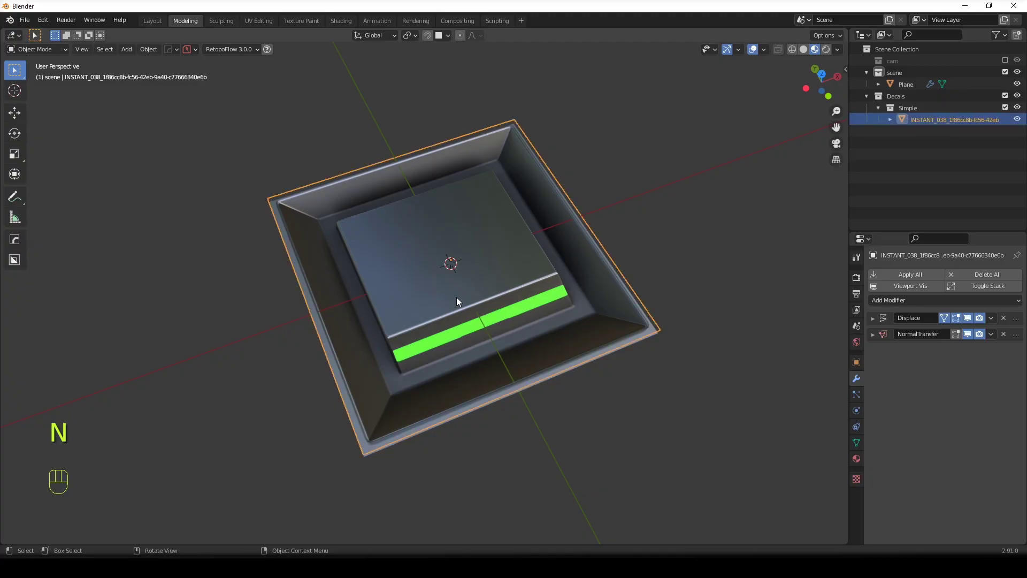
Frame the decal and bring up the DECALmachine creation bake settings in the sidebar.
left_click_drag(456, 287, 457, 309)
left_click_drag(466, 336, 485, 299)
left_click_drag(469, 326, 458, 392)
left_click_drag(490, 352, 488, 310)
left_click_drag(512, 327, 491, 312)
key("n")
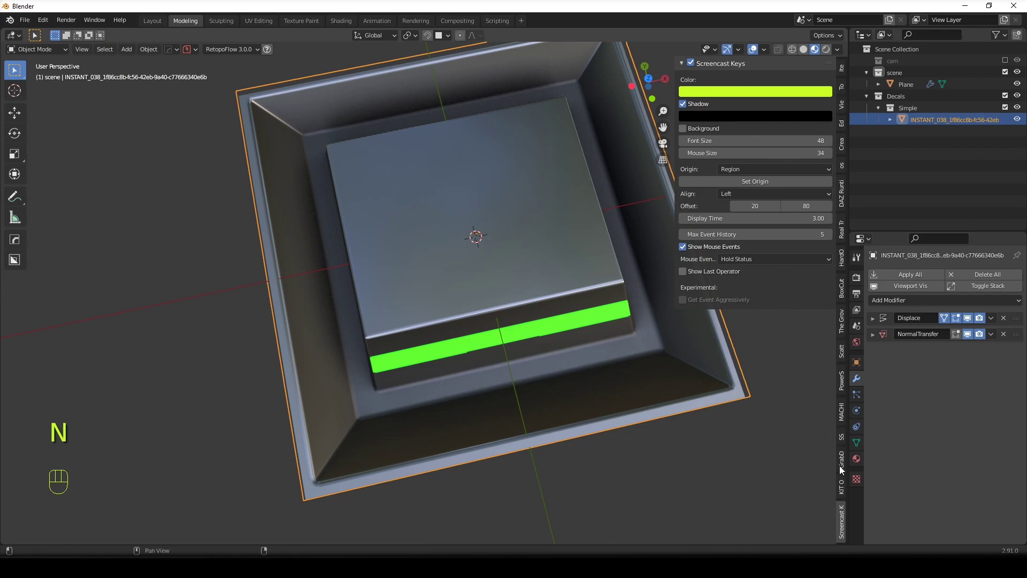
left_click(847, 465)
left_click(843, 524)
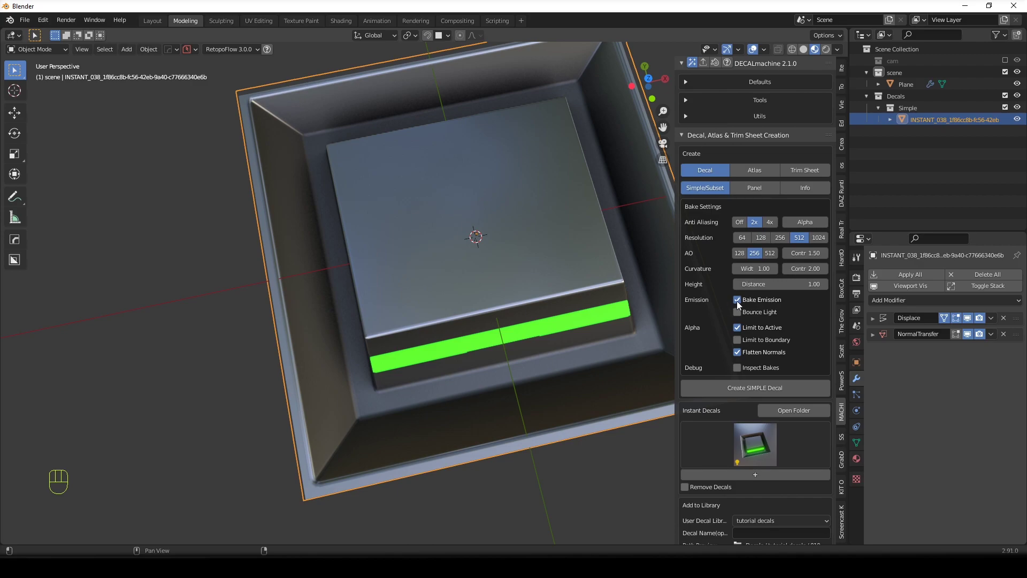
double_click(739, 306)
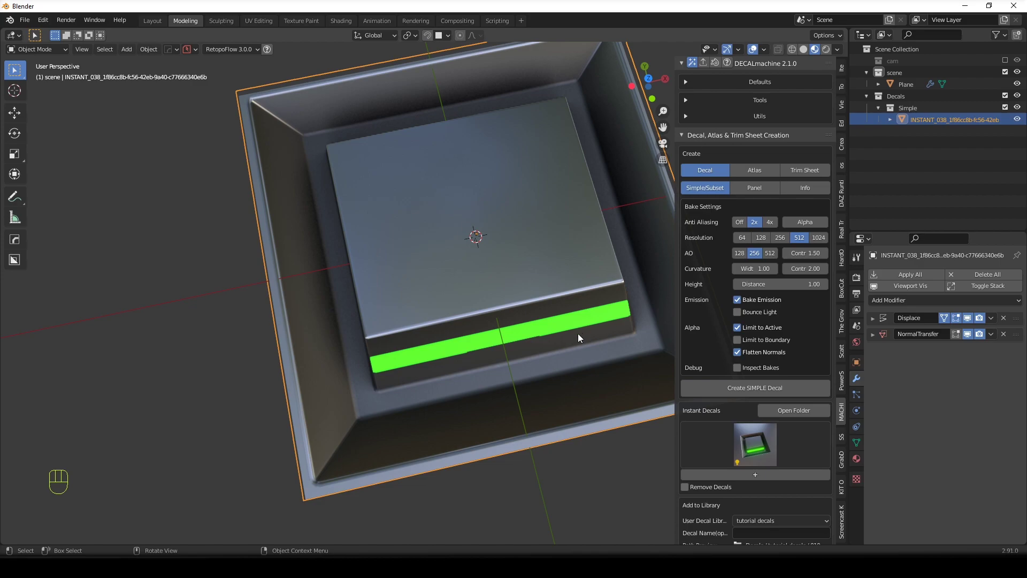
Orbit toward a top-down view and reopen the sidebar at the Add to Library options.
key("n")
left_click_drag(556, 316, 536, 376)
left_click_drag(537, 379, 518, 378)
key("g")
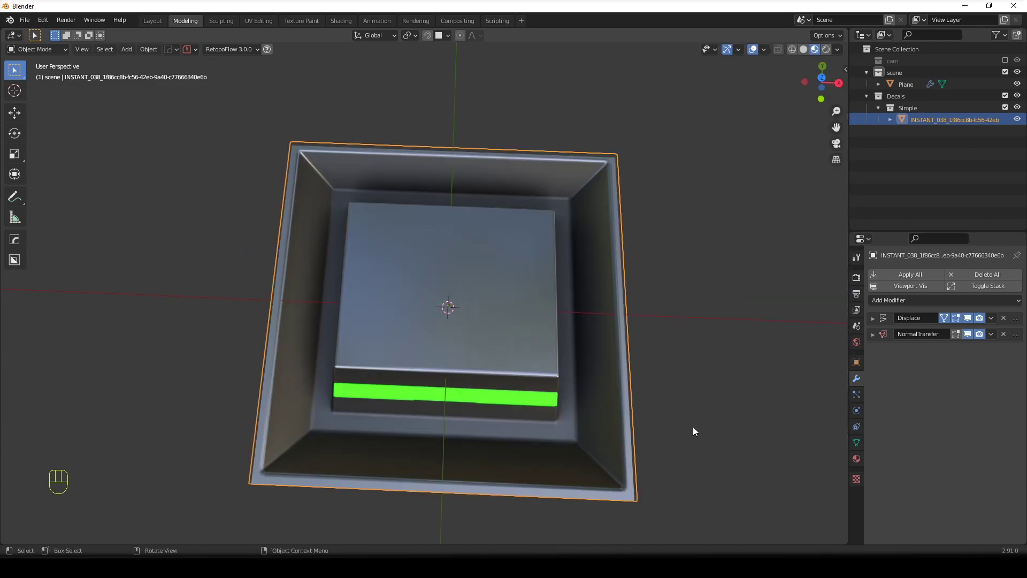
key("n")
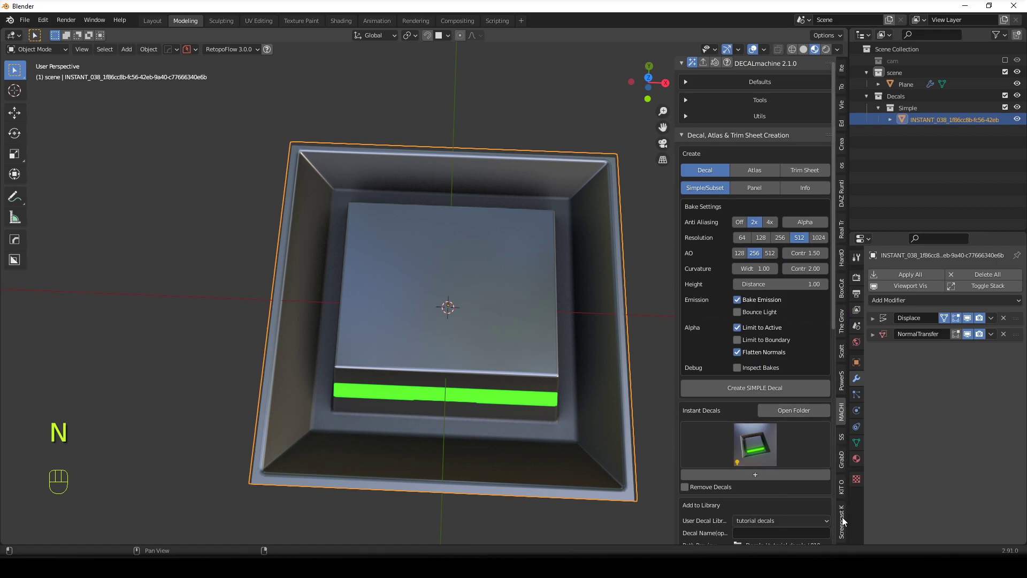
left_click_drag(443, 326, 463, 318)
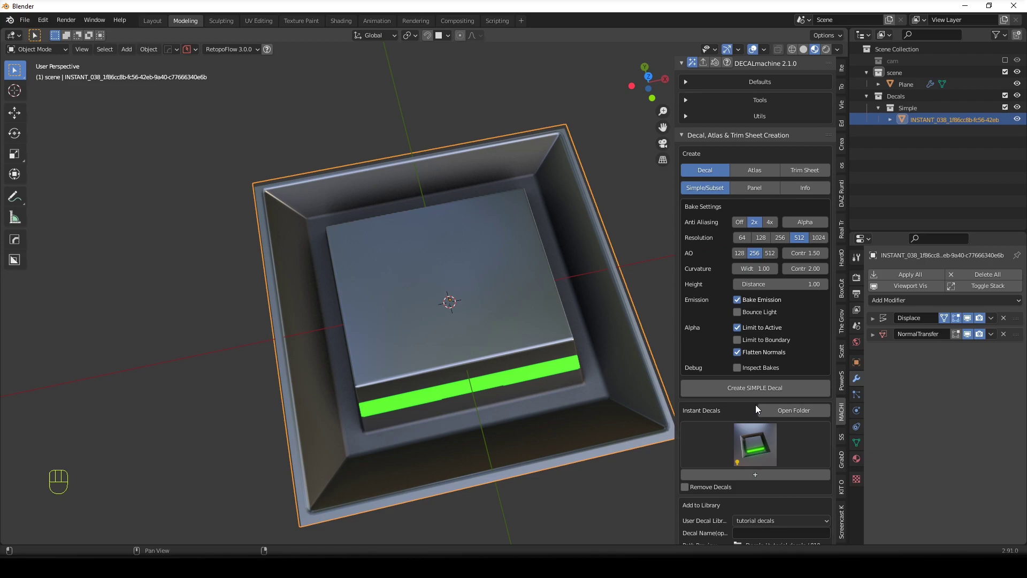
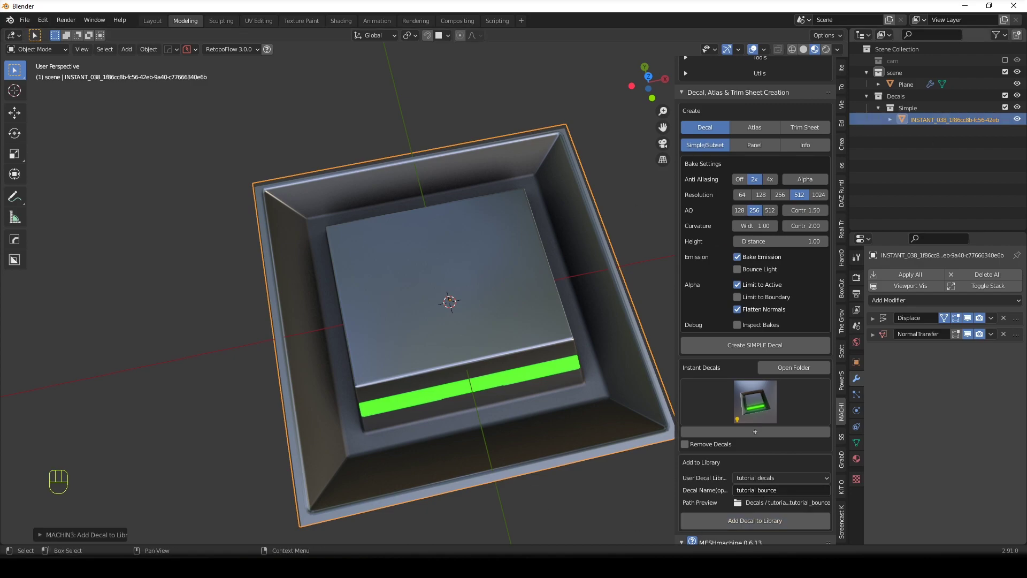
Select the Plane and inspect the raised block top with the Decals collection shown.
left_click(1005, 99)
left_click_drag(484, 333, 673, 273)
left_click_drag(432, 381, 474, 311)
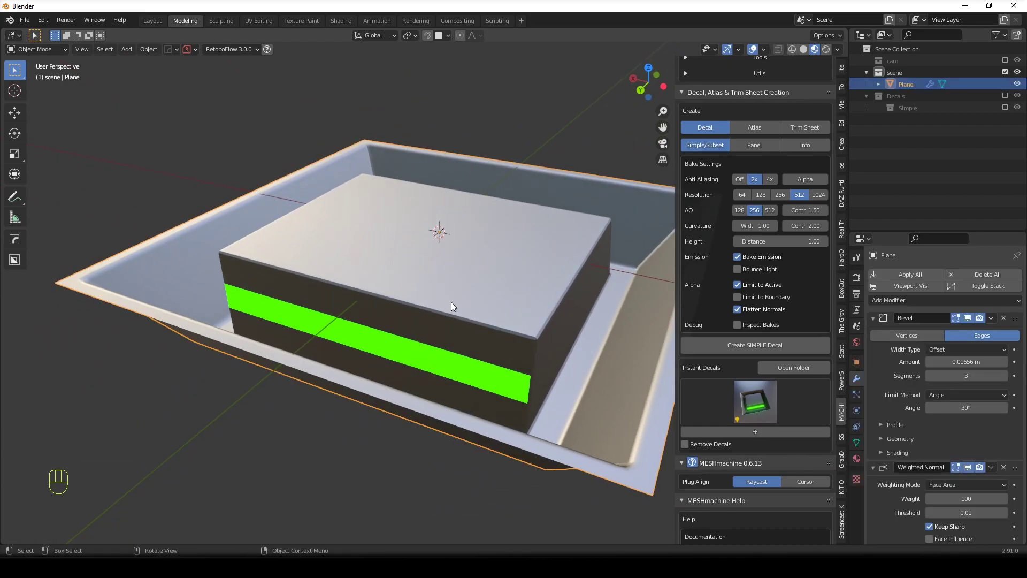
left_click_drag(449, 324, 449, 346)
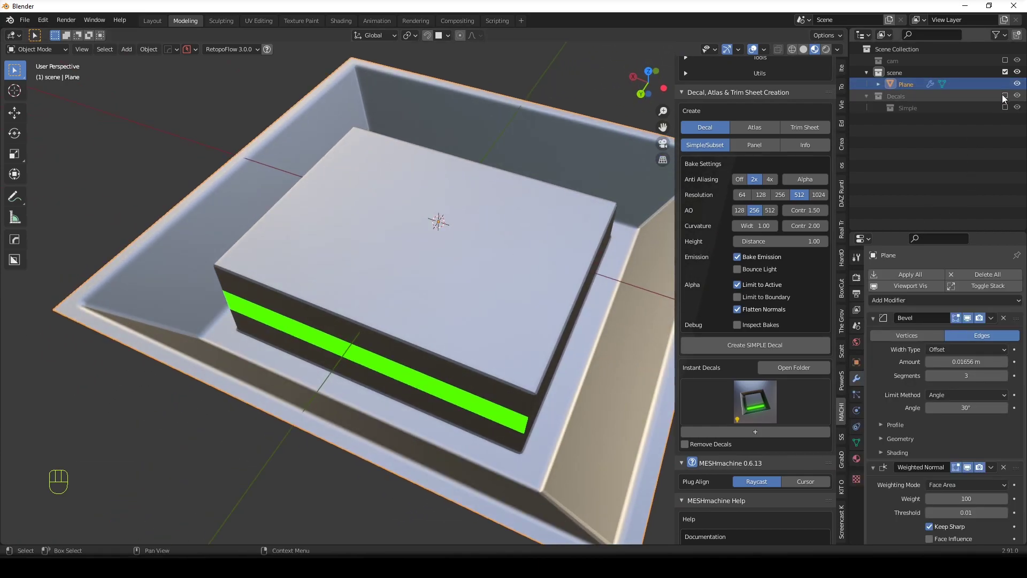
left_click(1006, 98)
left_click_drag(477, 356, 473, 353)
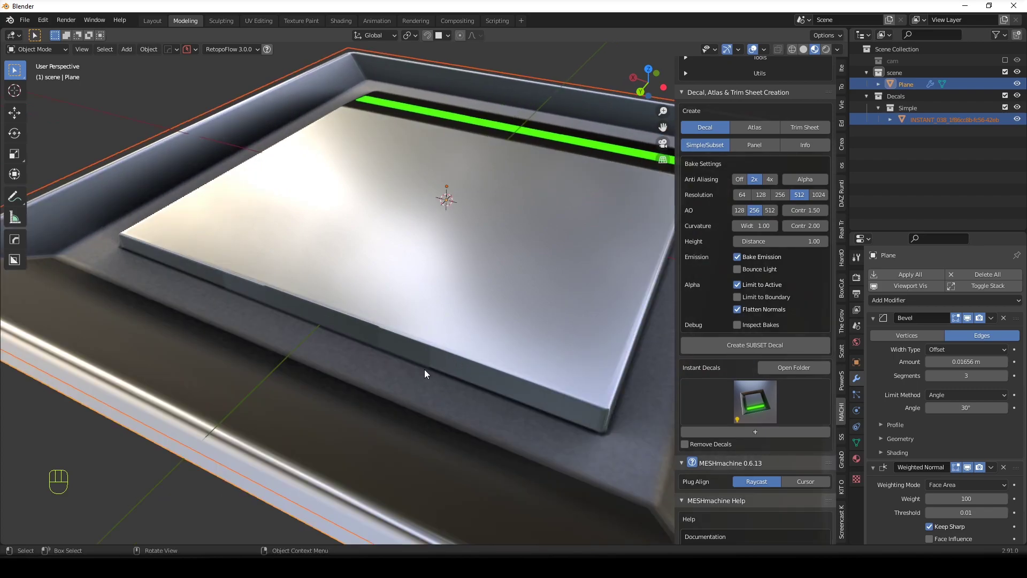
left_click_drag(491, 267, 459, 322)
left_click_drag(431, 359, 520, 257)
left_click_drag(511, 271, 459, 304)
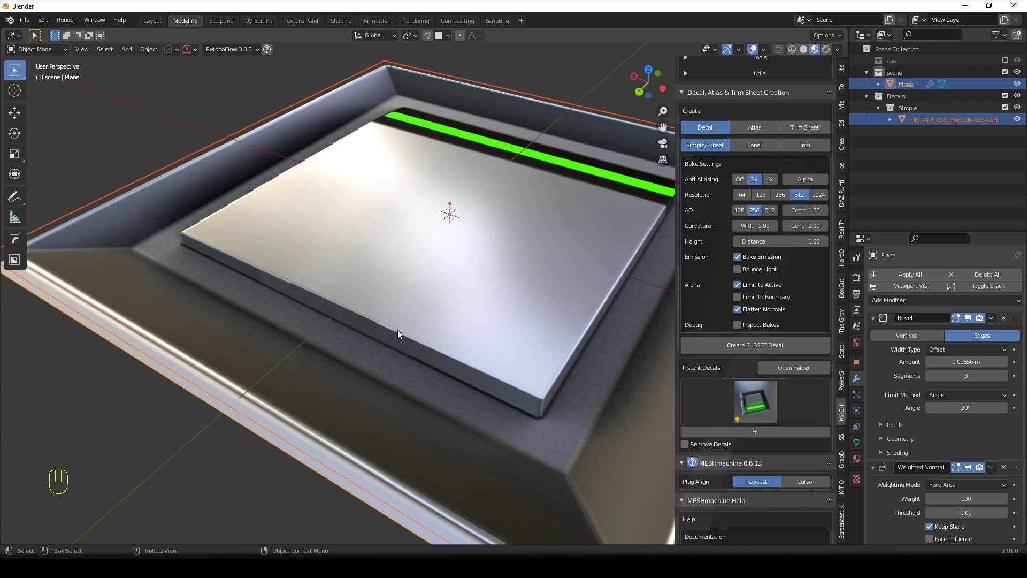
Hide the Decals collection in the Outliner, leaving the base Plane selected and framed.
left_click(1010, 76)
left_click_drag(538, 220, 477, 260)
left_click_drag(487, 252, 528, 214)
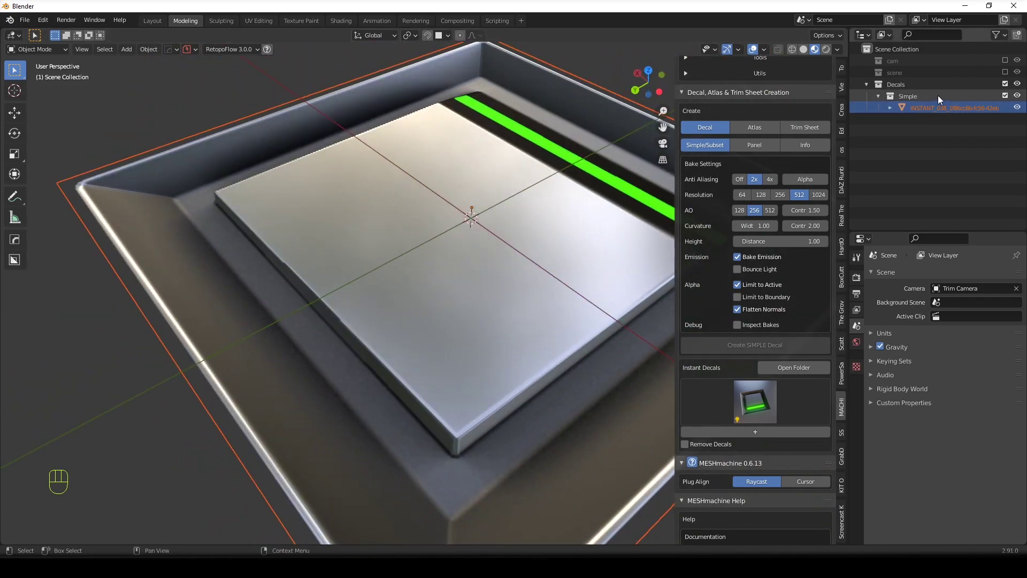
left_click(1005, 87)
left_click(1010, 64)
left_click(1008, 65)
left_click(1007, 71)
middle_click(519, 243)
left_click_drag(516, 284, 477, 261)
left_click_drag(458, 325, 437, 293)
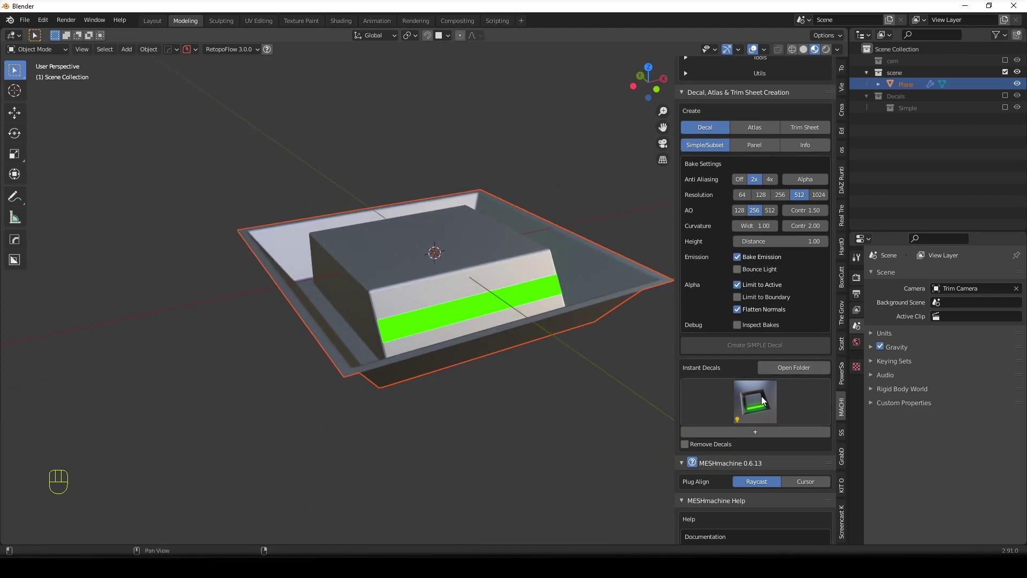
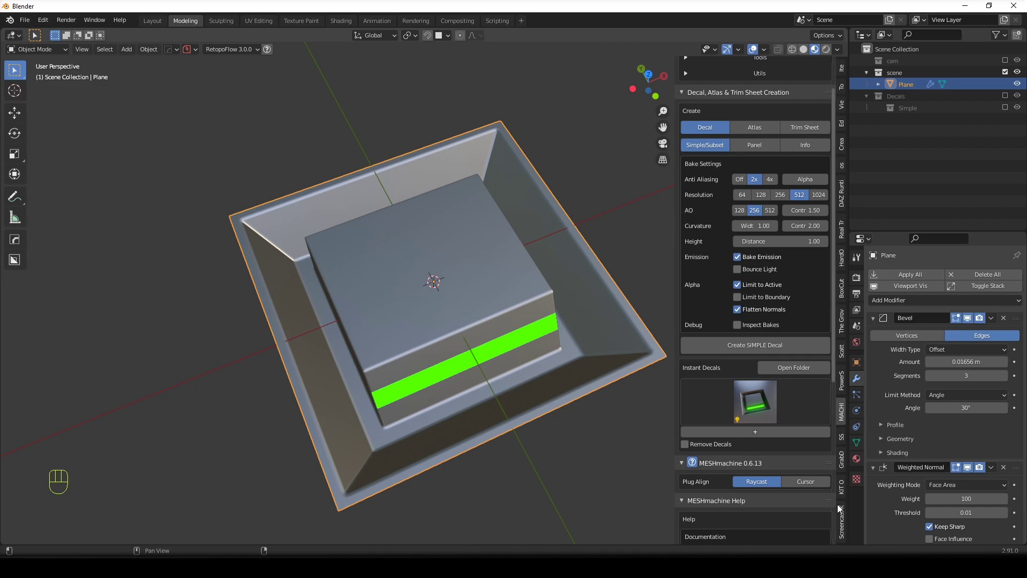
Review the Scene Setup tools and GrabDoc details, then hide the sidebar and orbit the model.
left_click(846, 463)
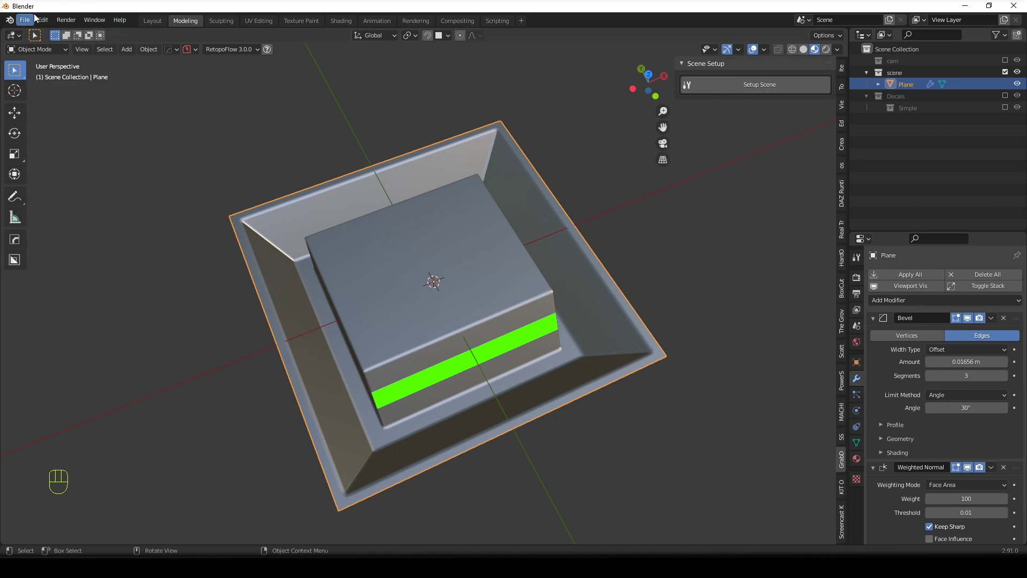
left_click_drag(38, 18, 66, 188)
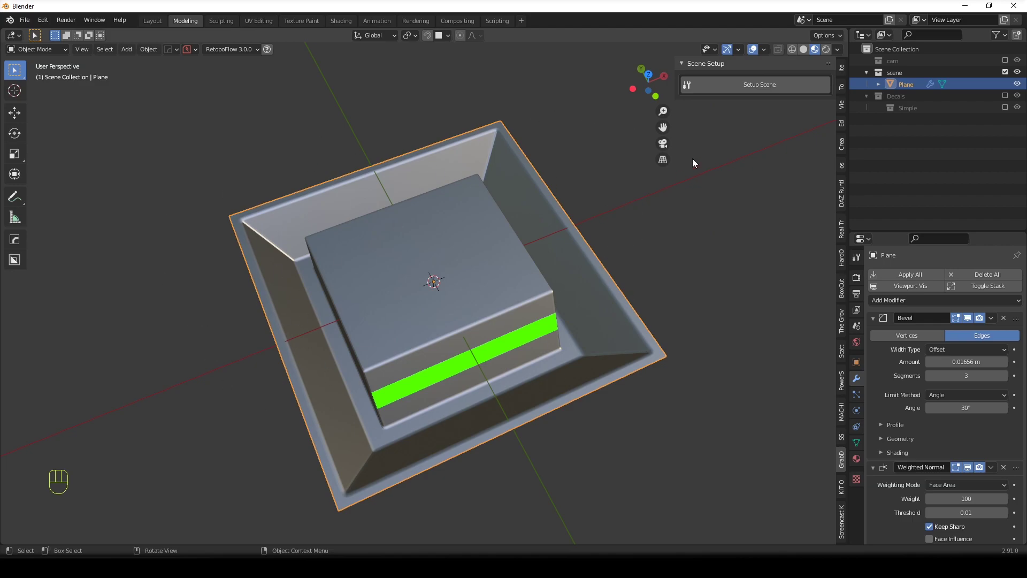
key("n")
left_click_drag(478, 237, 474, 254)
left_click_drag(576, 261, 569, 227)
left_click_drag(567, 232, 563, 246)
Add a camera and align it to the top orthographic view of the plane.
key("shift+a")
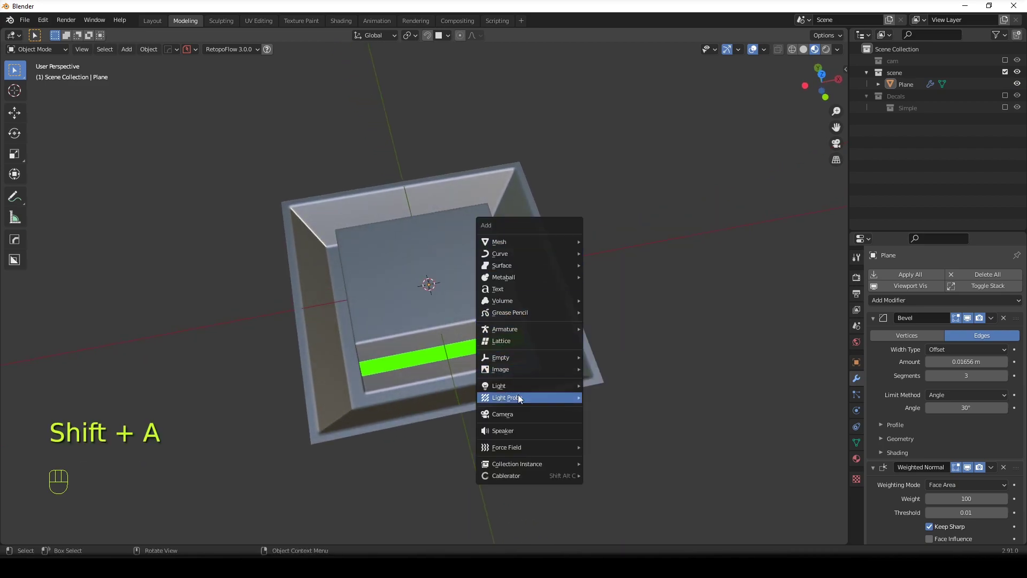
left_click(640, 405)
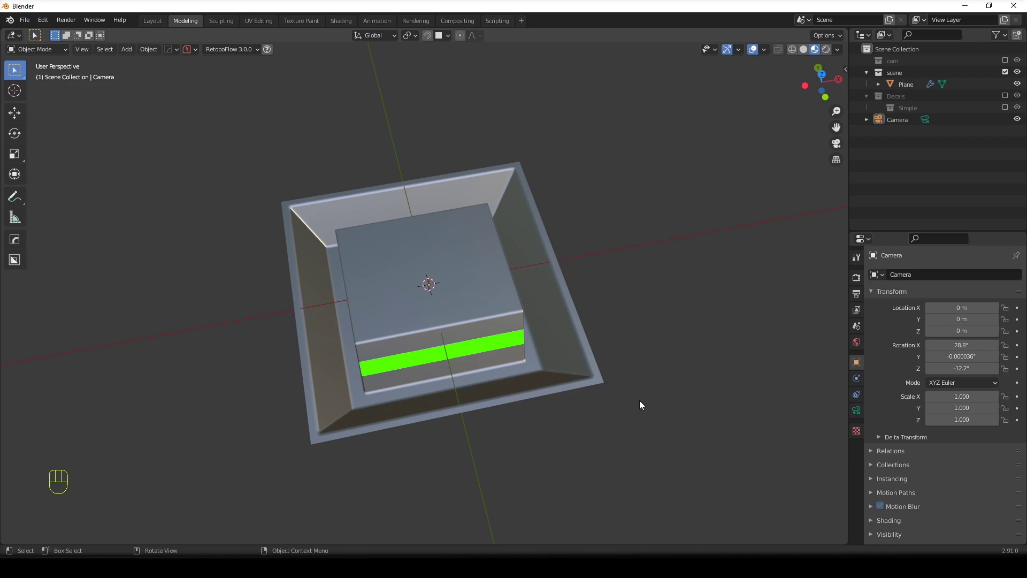
key("KP_7")
left_click(485, 291)
left_click(472, 317)
key("KP_Decimal")
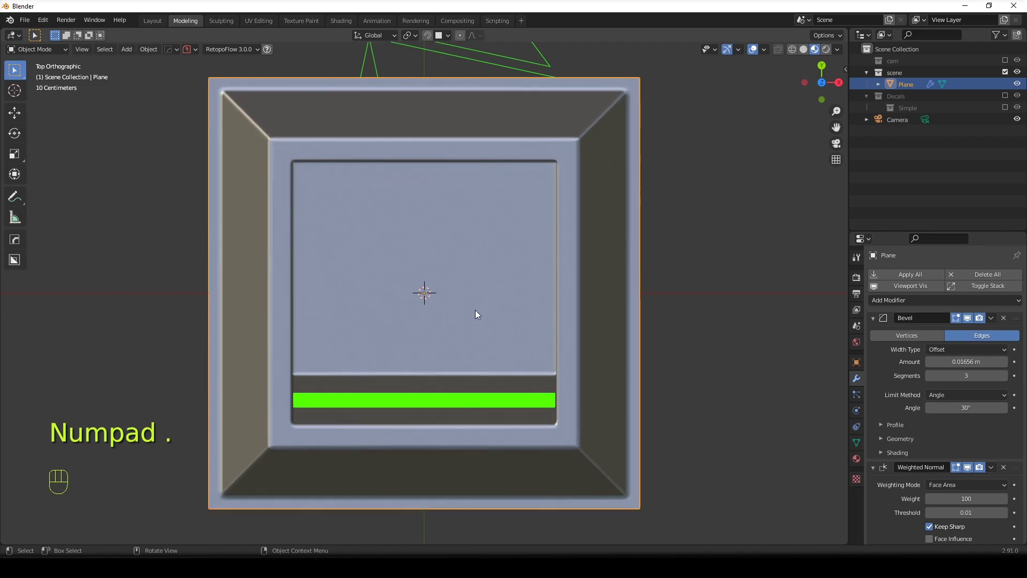
key("ctrl+alt+KP_0")
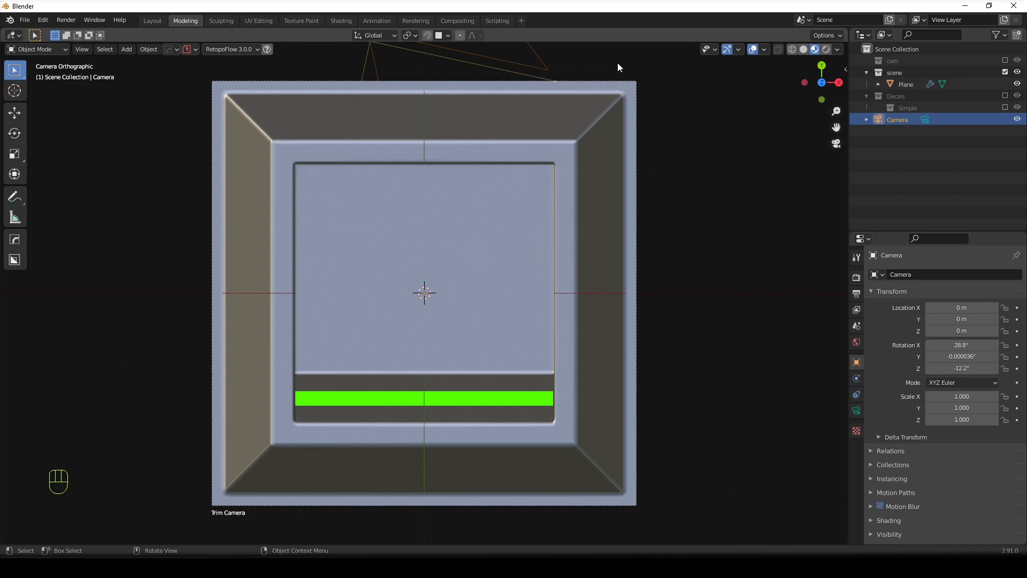
Delete the old Trim Camera and the remaining Camera, leaving the empty cam collection.
left_click(1010, 60)
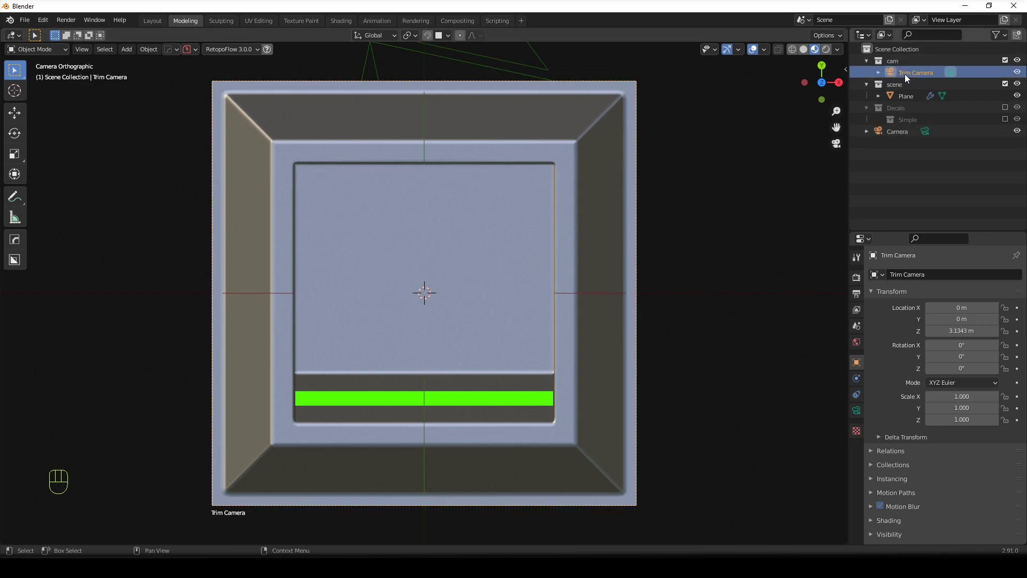
key("x")
key("x")
left_click_drag(640, 156, 713, 116)
middle_click(594, 176)
left_click_drag(619, 239, 588, 198)
key("KP_7")
key("KP_Decimal")
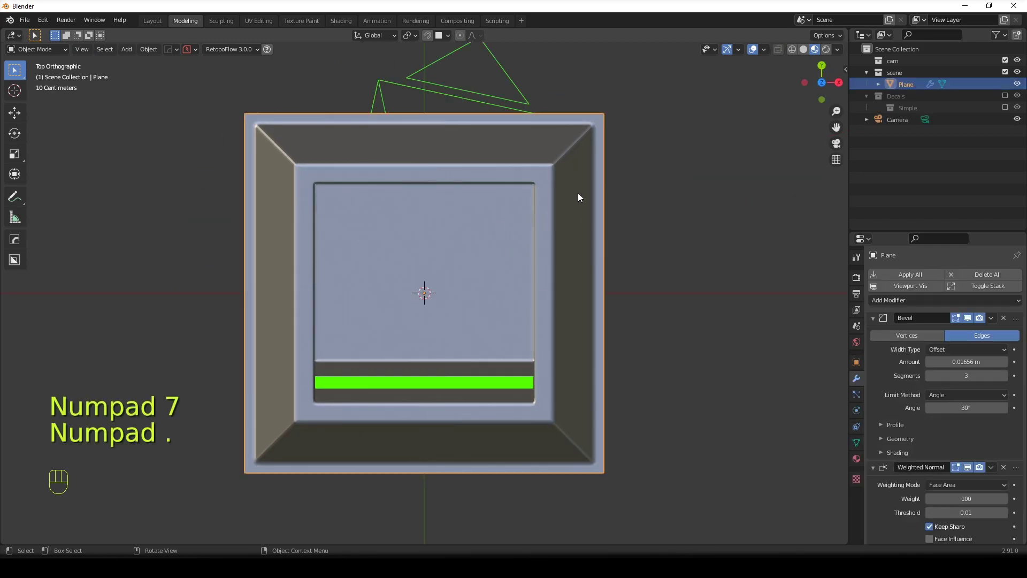
key("KP_Decimal")
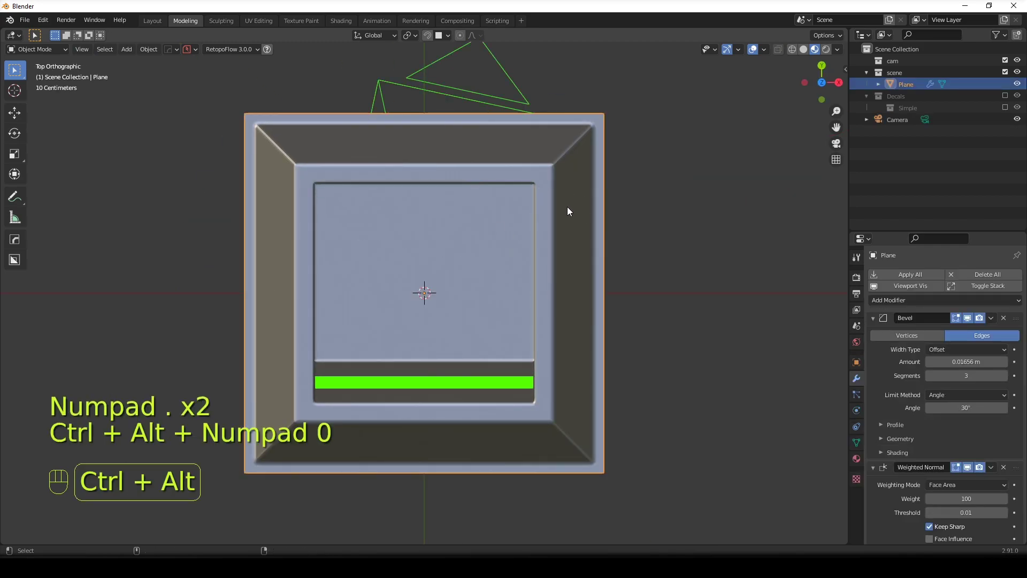
key("x")
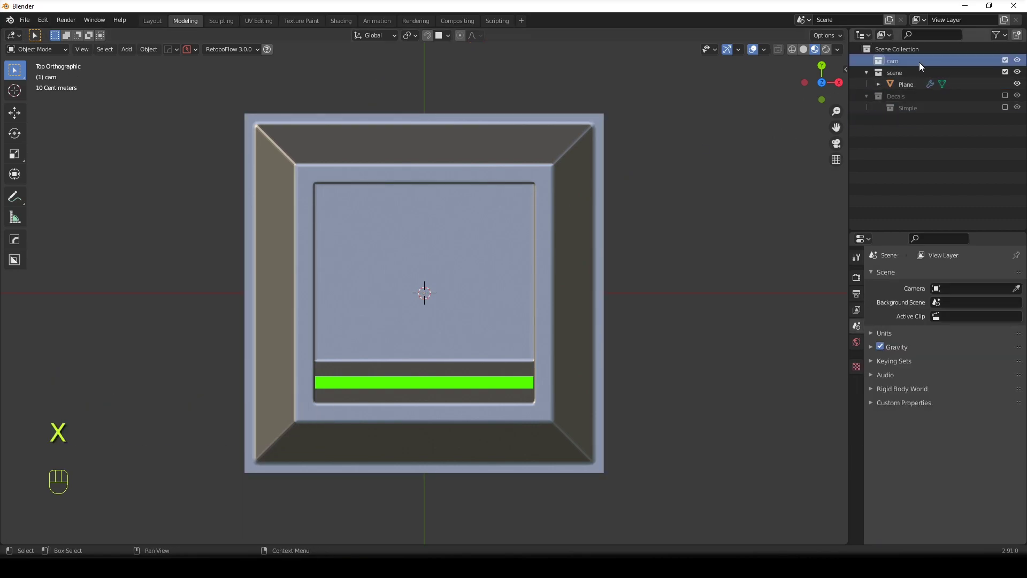
Delete the cam collection, add a new active camera above the plane with 1024×1024 output.
key("x")
key("shift+a")
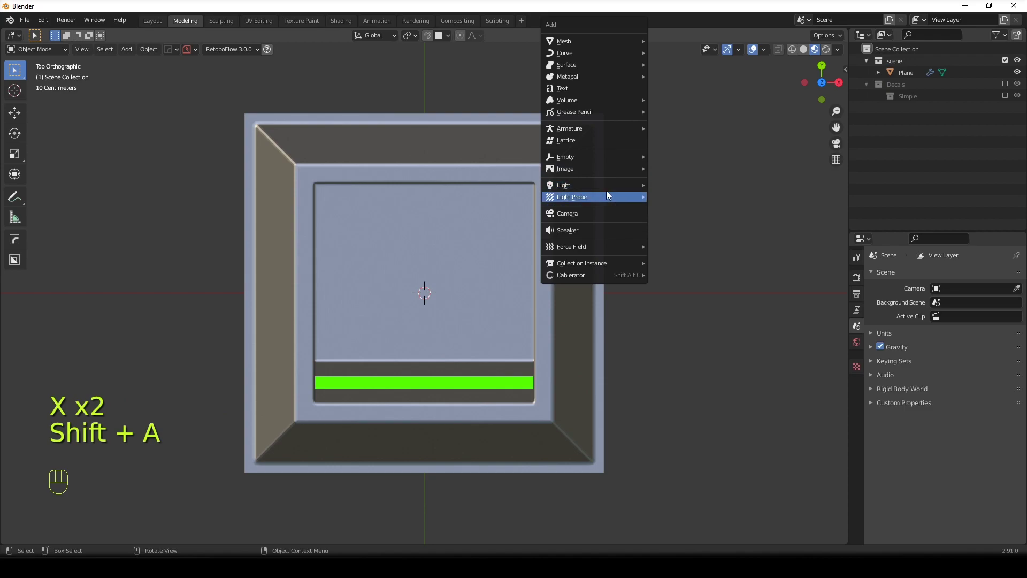
key("ctrl+alt+KP_0")
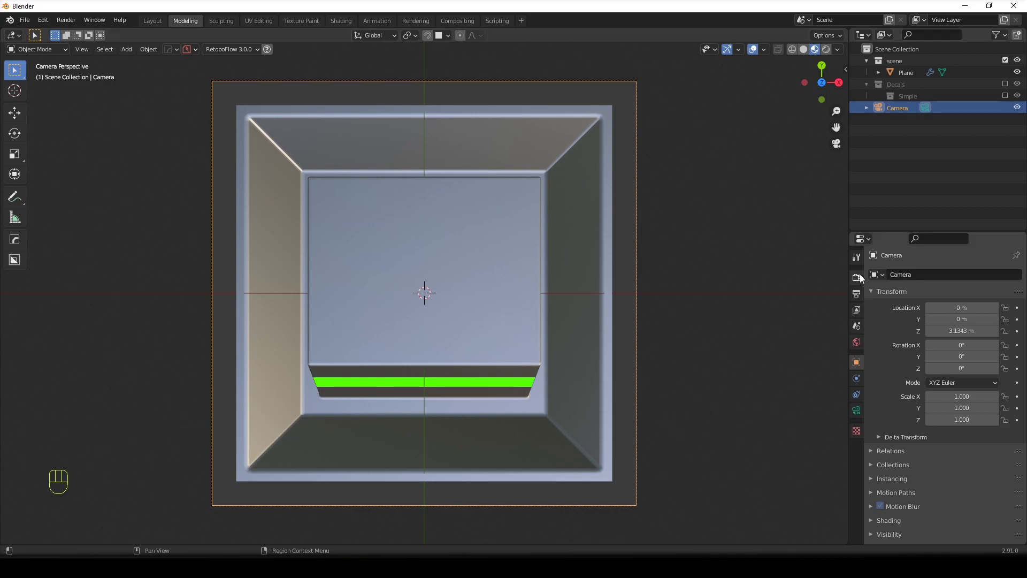
left_click(856, 305)
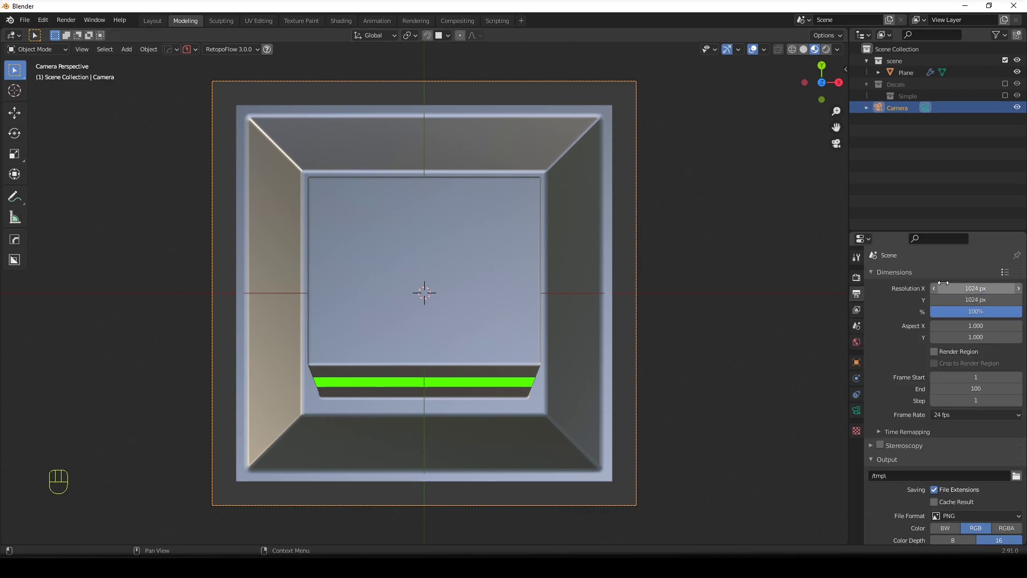
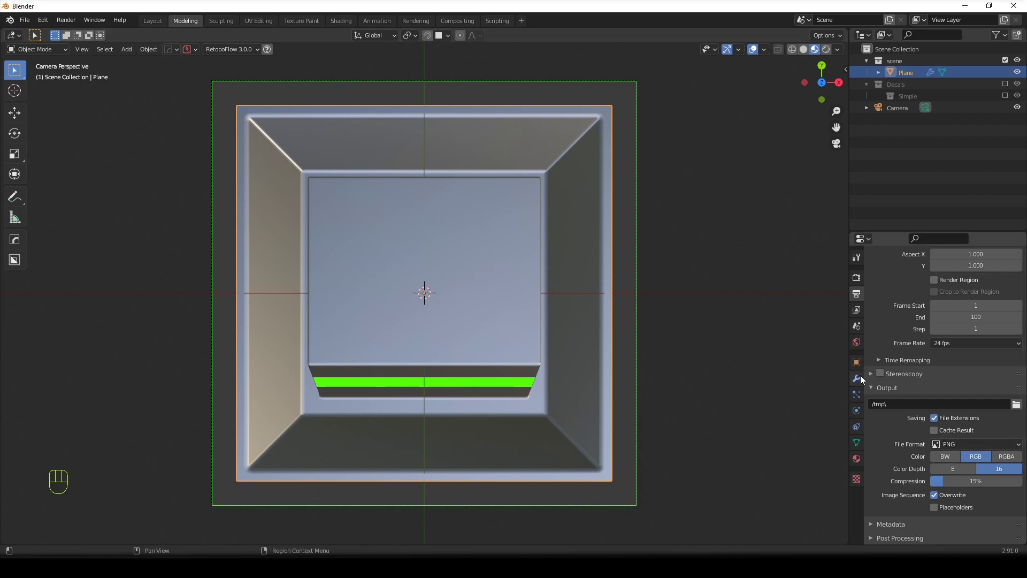
Set the render engine to Cycles with GPU compute and check the view layer passes.
left_click(857, 310)
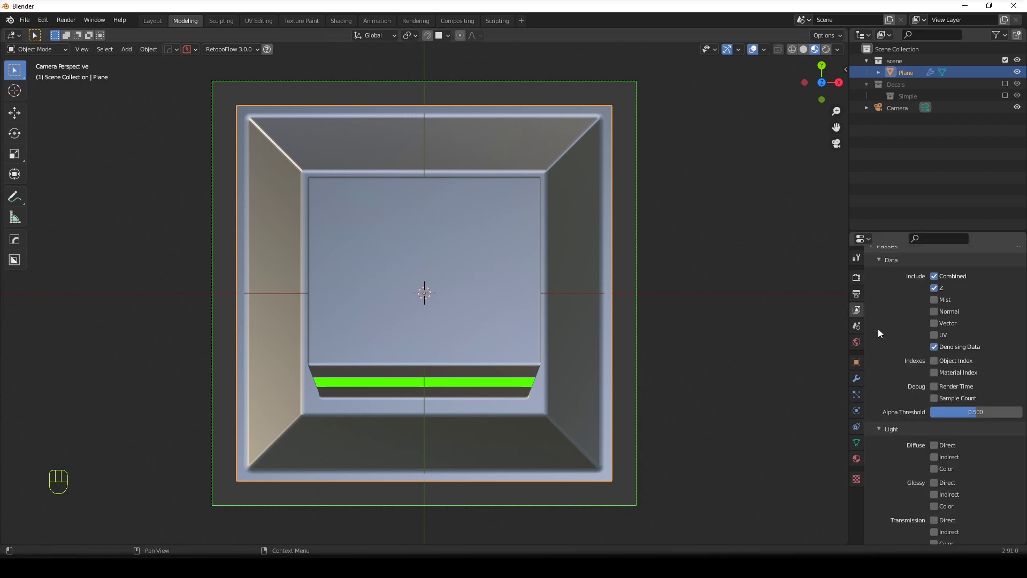
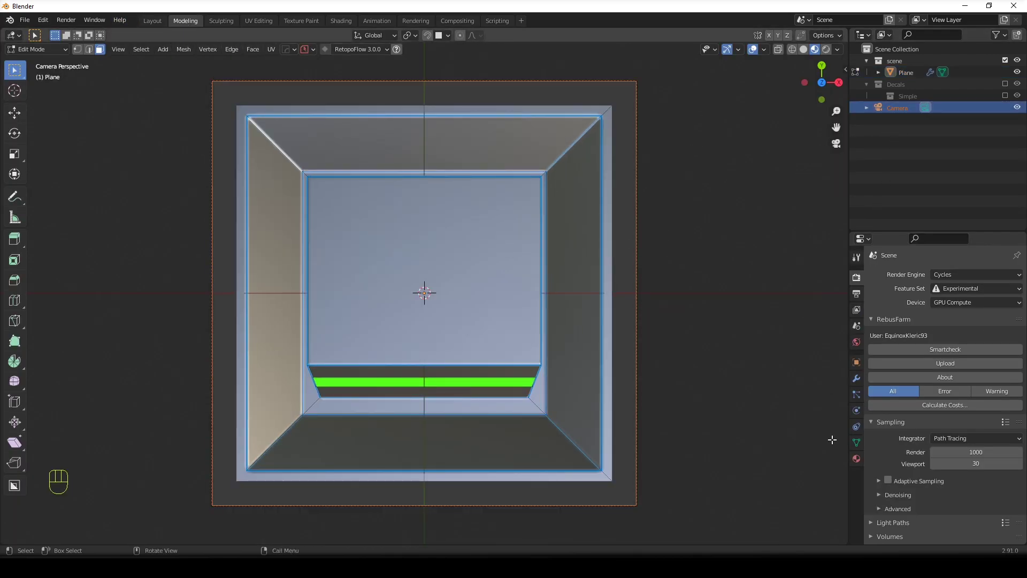
key("Tab")
key("Tab")
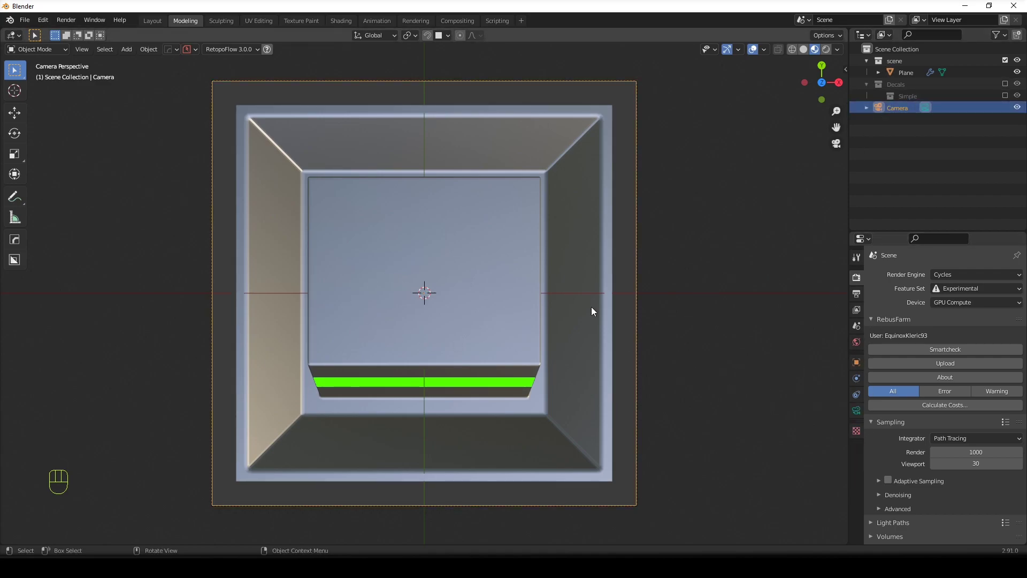
Set the camera lens to Orthographic with scale 2.0 so the plane fills the frame.
left_click_drag(956, 312, 964, 334)
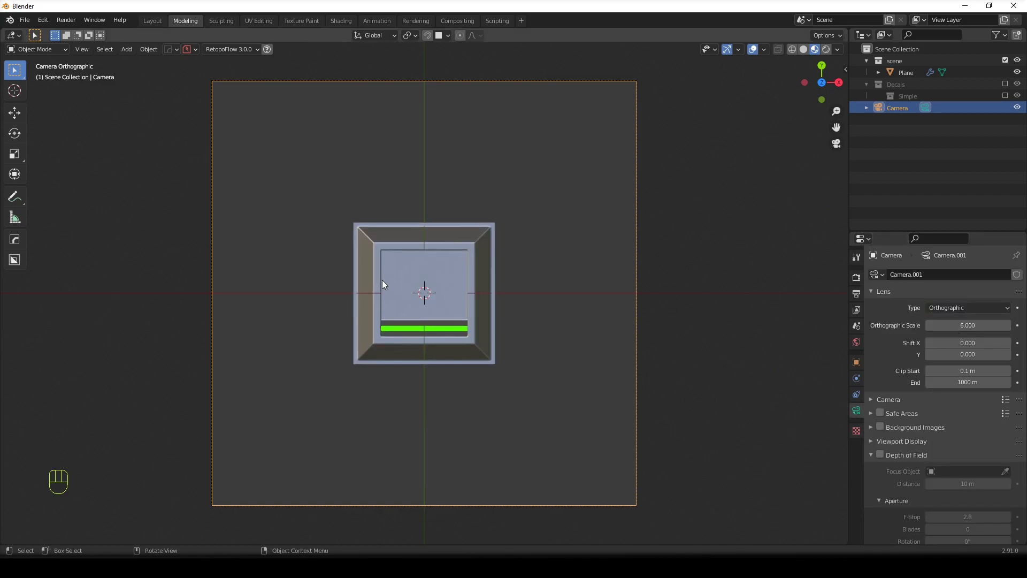
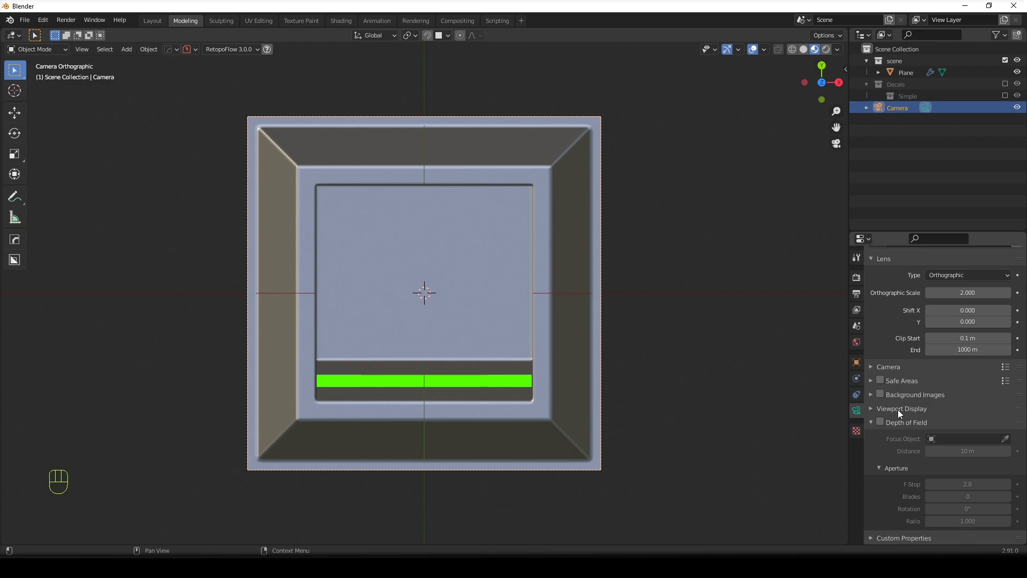
left_click(863, 284)
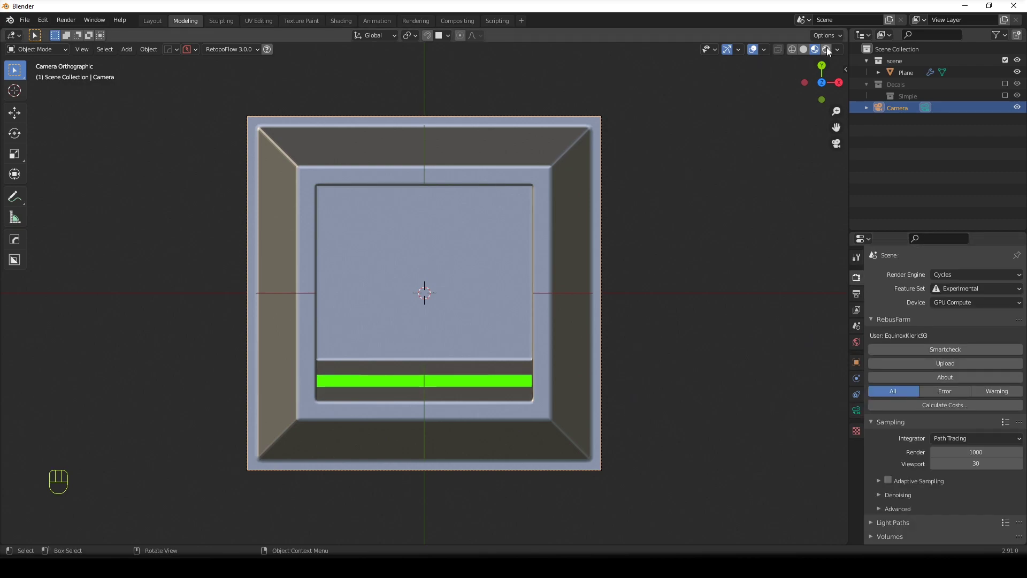
Darken the plane's base colour to near-black with 0.357 specular and render with F12.
left_click(480, 233)
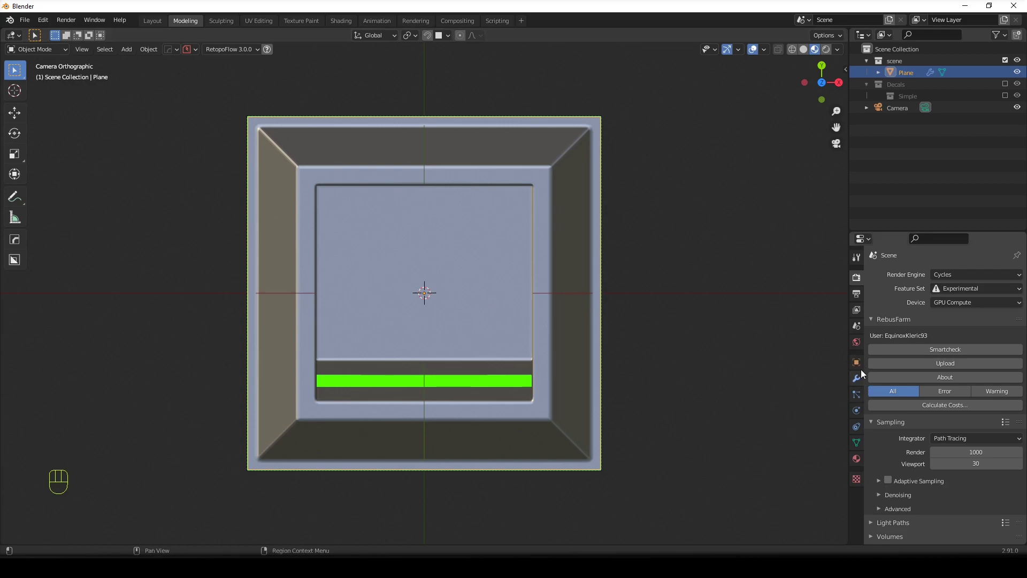
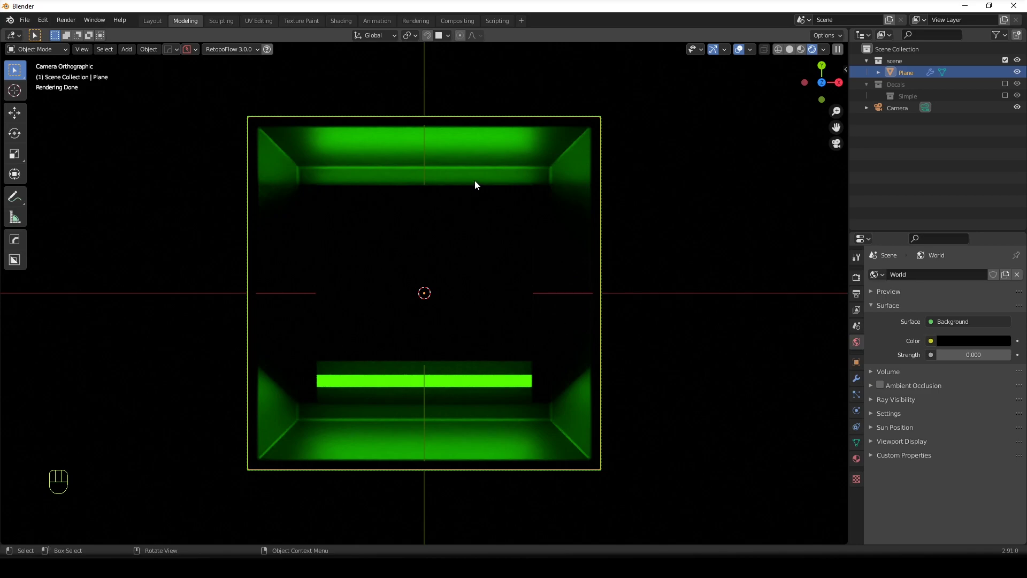
left_click(861, 459)
left_click(893, 282)
left_click(961, 442)
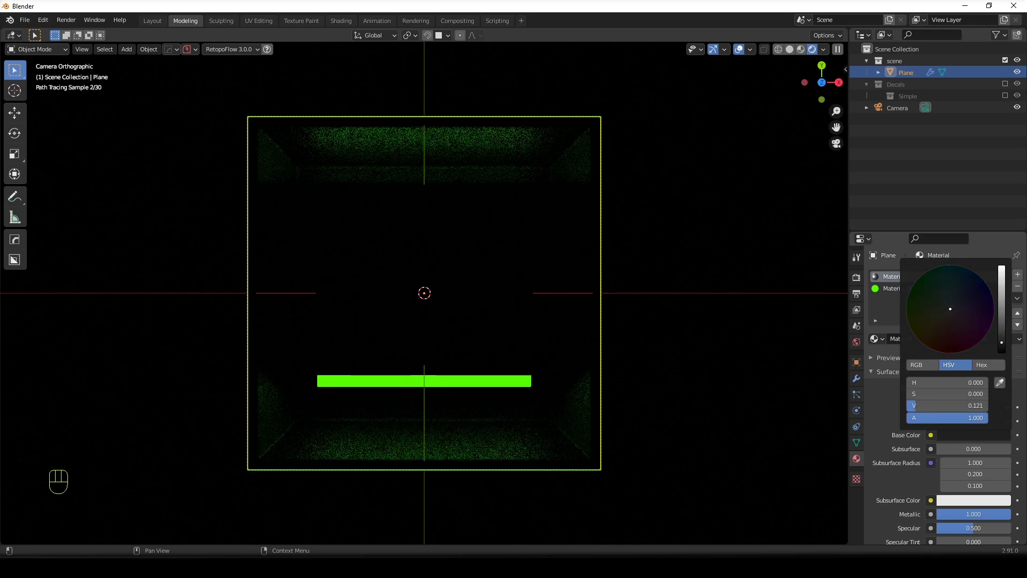
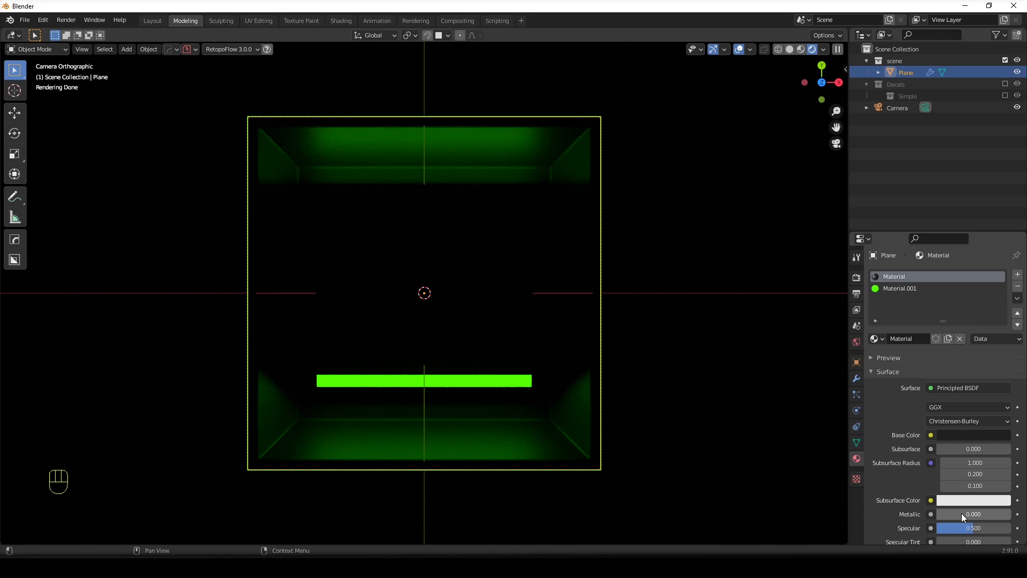
left_click(947, 438)
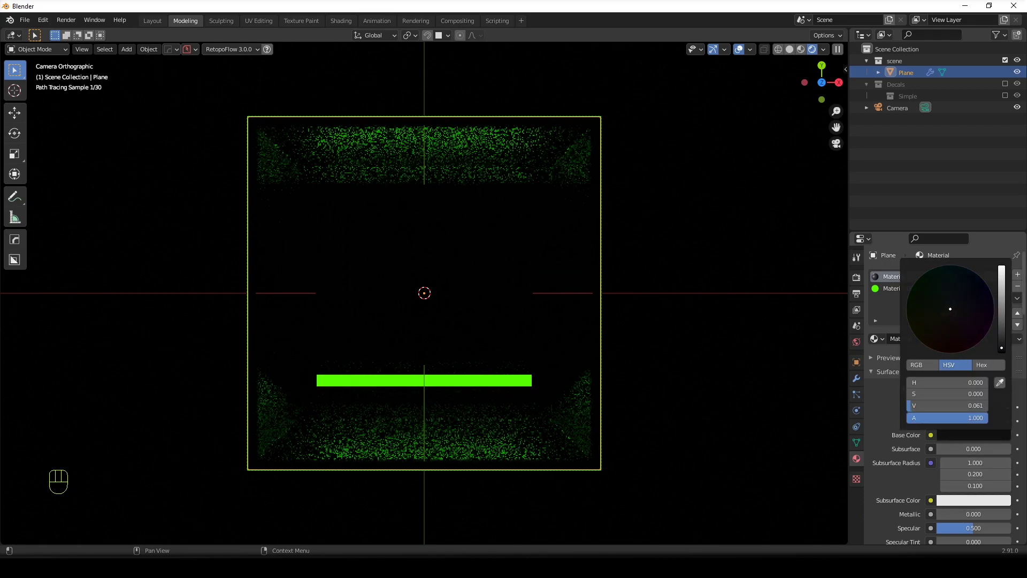
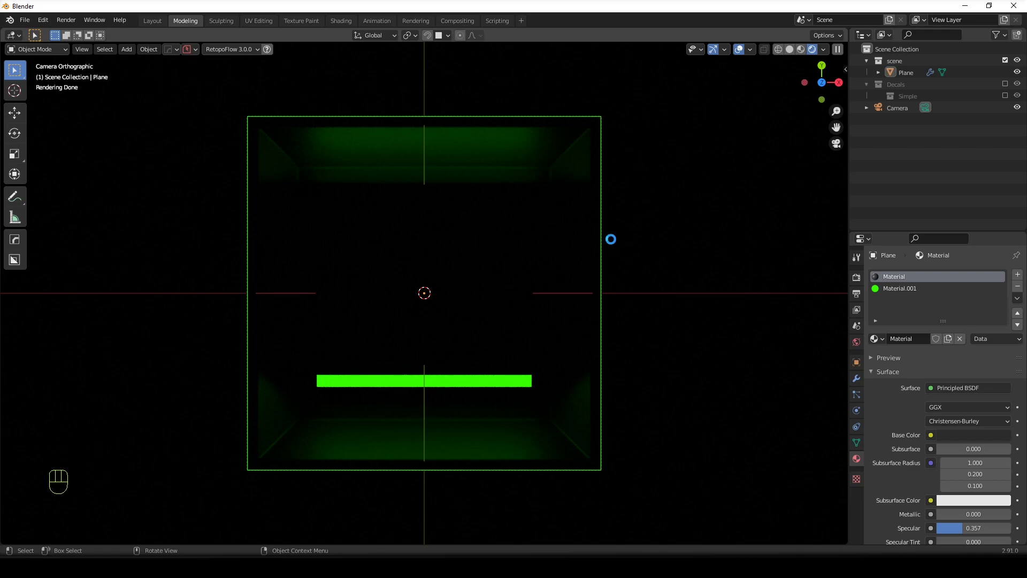
key("F12")
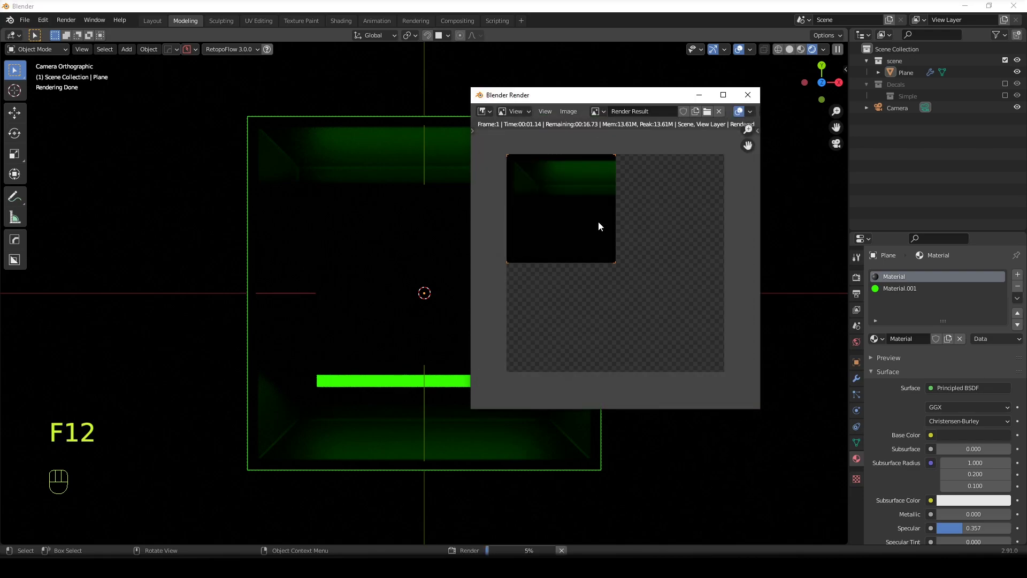